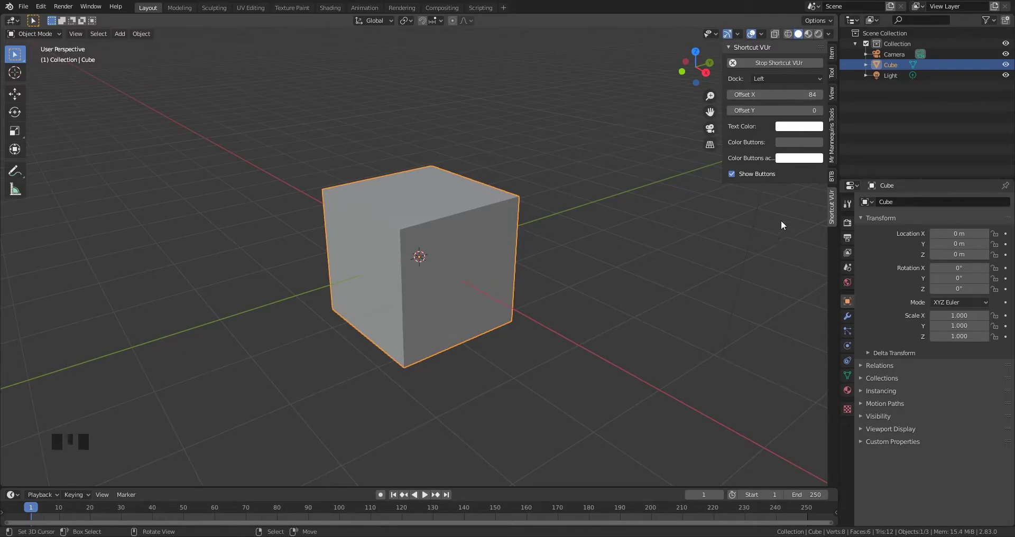
Enable the 3D View: MeasureIt add-on and put the default cube into Edit Mode
drag(831, 107, 450, 280)
key(Tab)
right_click(454, 211)
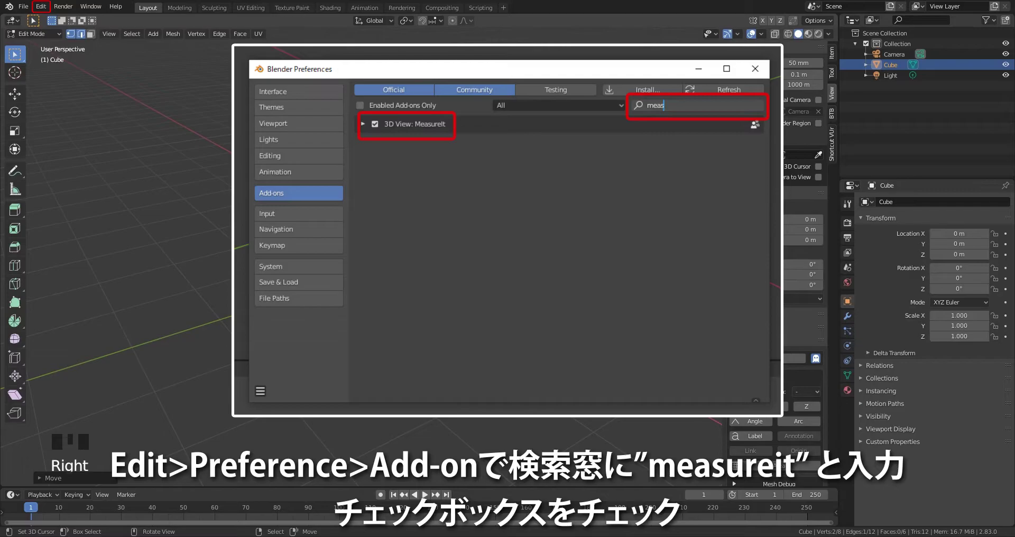
click(79, 40)
right_click(467, 214)
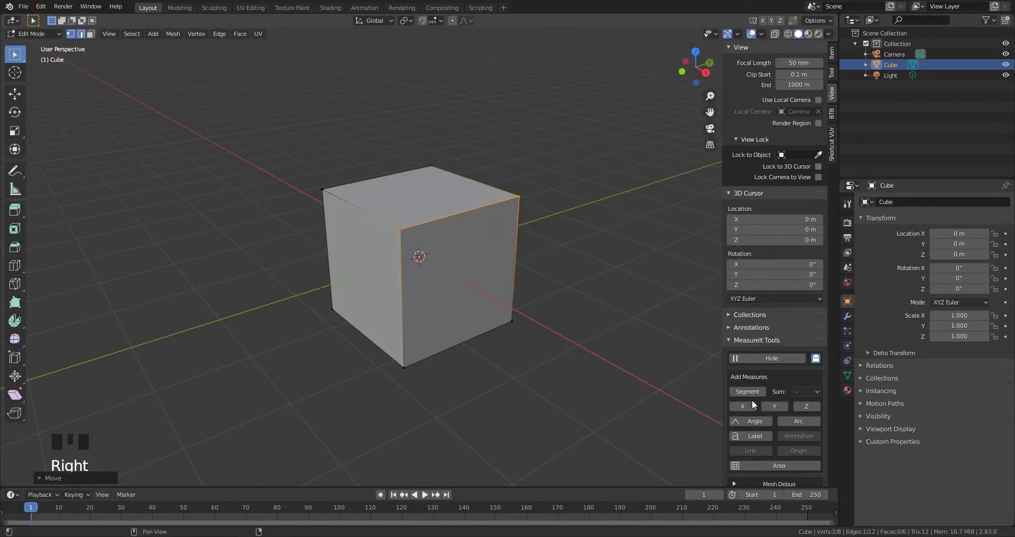
Add MeasureIt Segment dimensions to three cube edges, one per axis
click(753, 398)
right_click(385, 205)
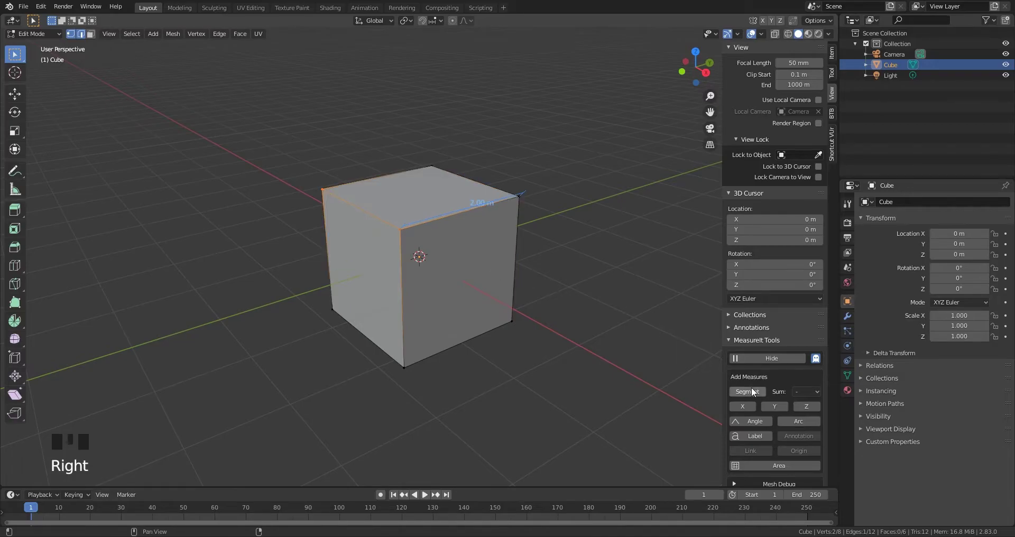
click(753, 398)
right_click(410, 316)
click(756, 397)
Back in Object Mode, scale the cube by 0.5 so each side reads 1000 mm
key(Tab)
scroll(down, 3)
drag(816, 461, 506, 247)
right_click(506, 247)
key(s)
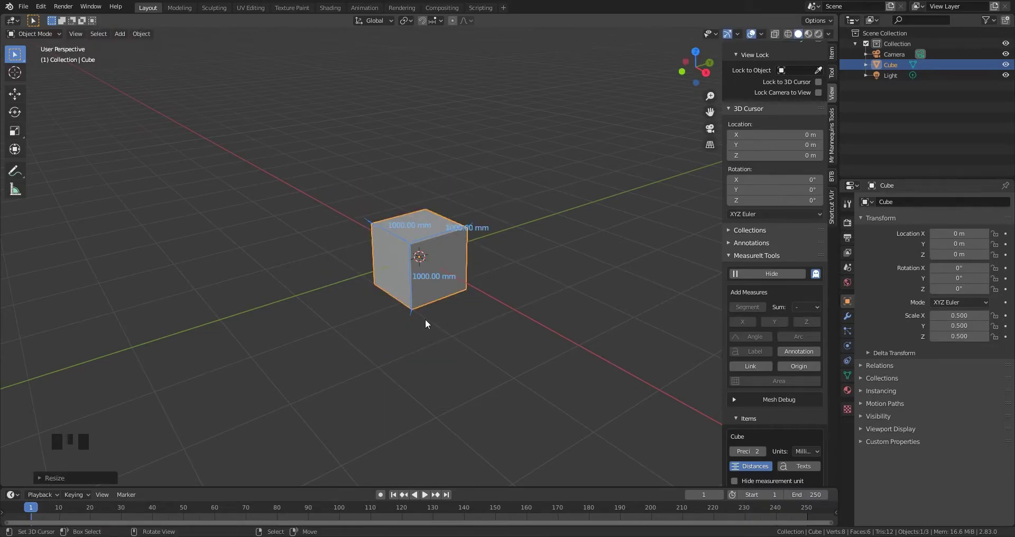
Zoom in on the measured cube
scroll(up, 3)
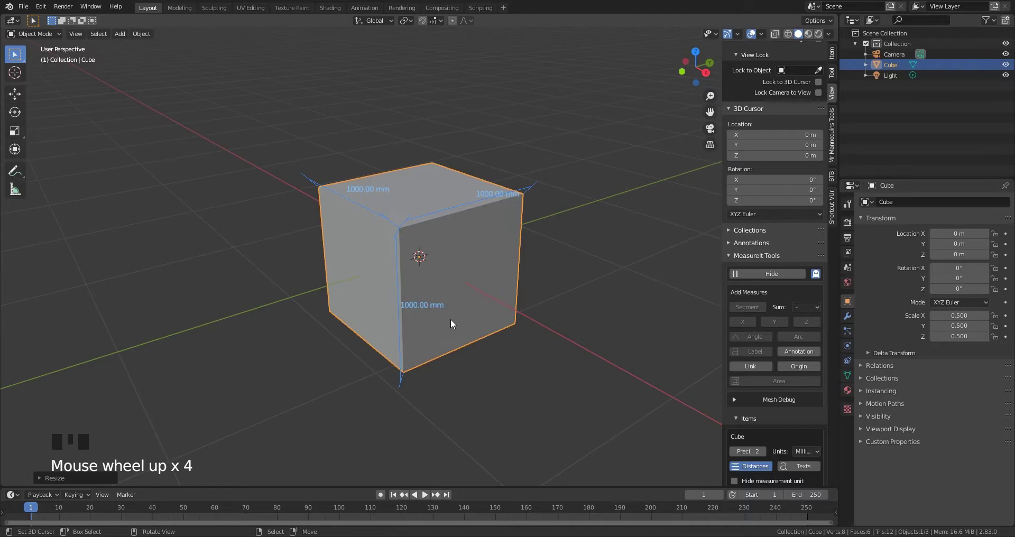
scroll(up, 3)
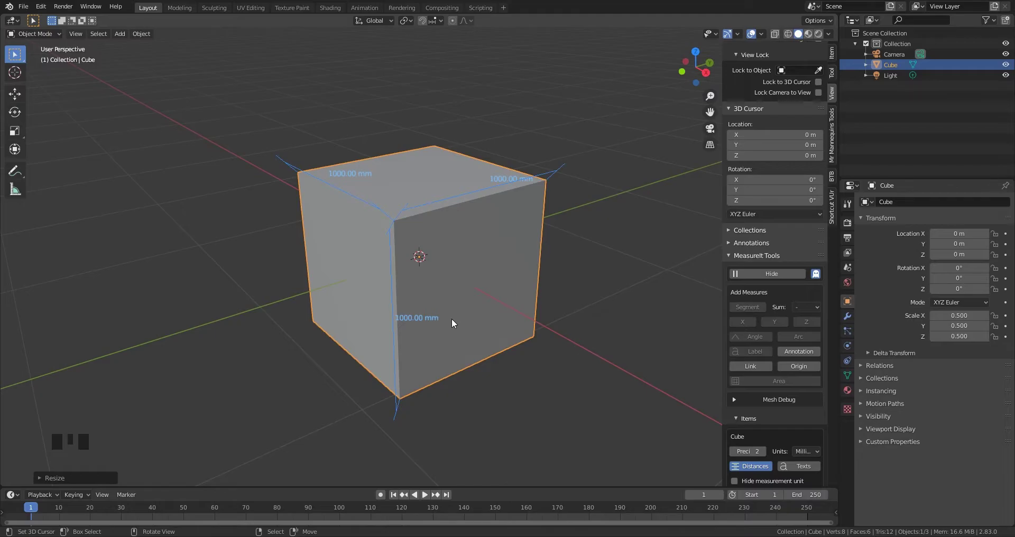
From top view, scale the cube to 250 mm along X and 750 mm along Y
key(KP_7)
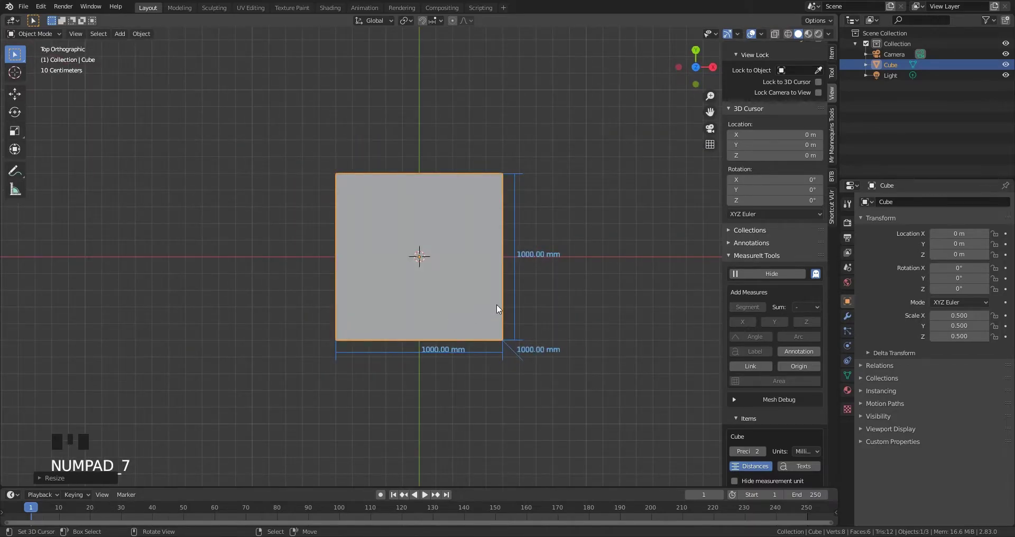
key(s)
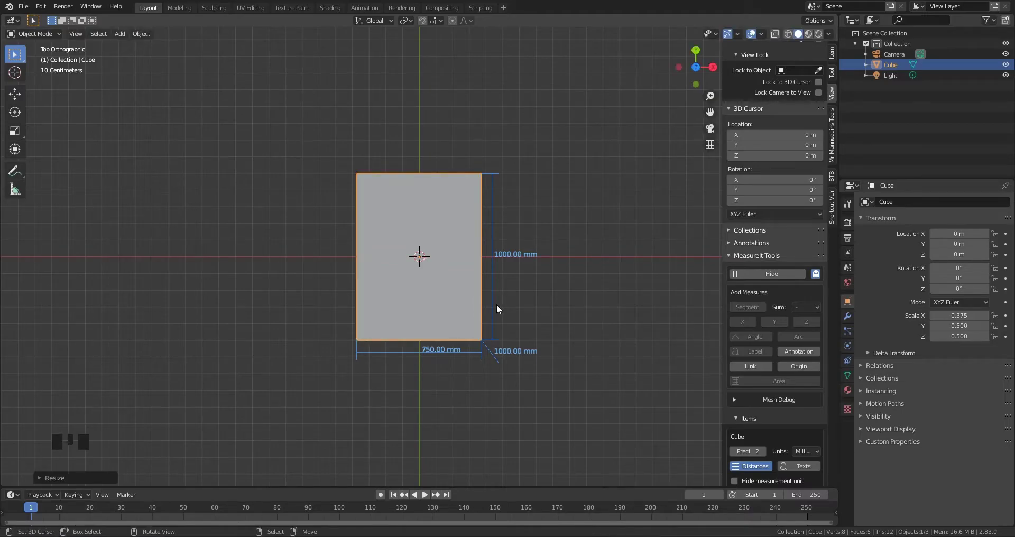
key(ctrl+z)
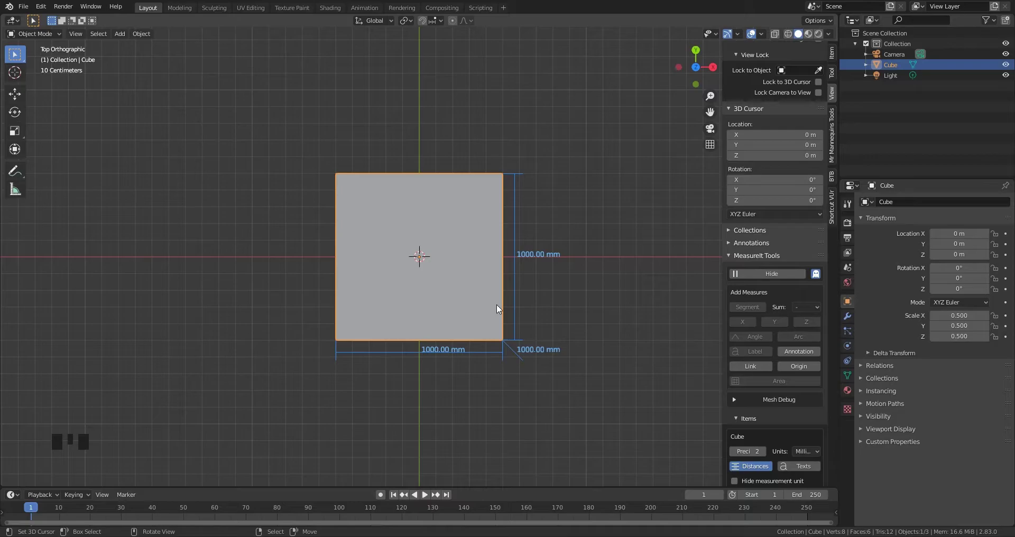
key(s)
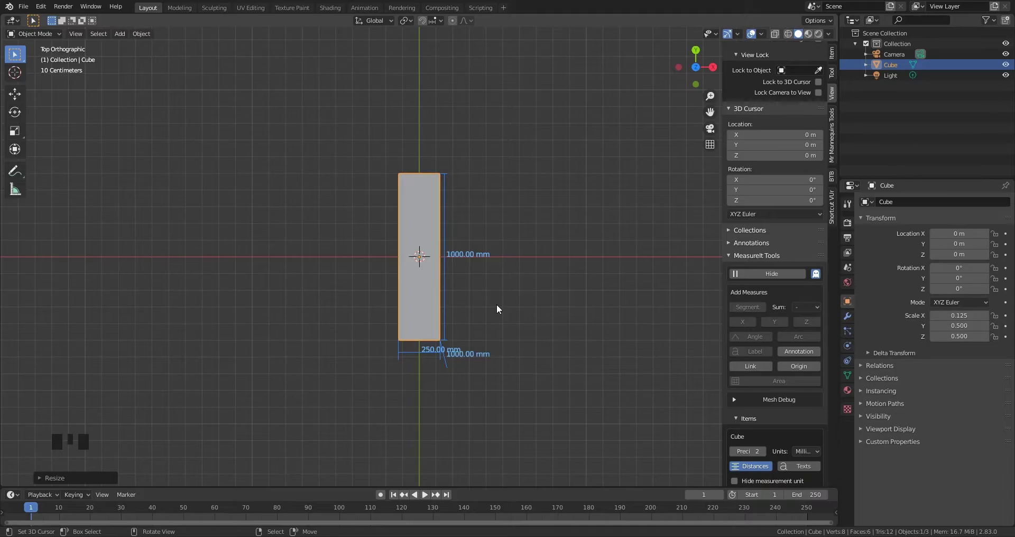
right_click(430, 285)
key(s)
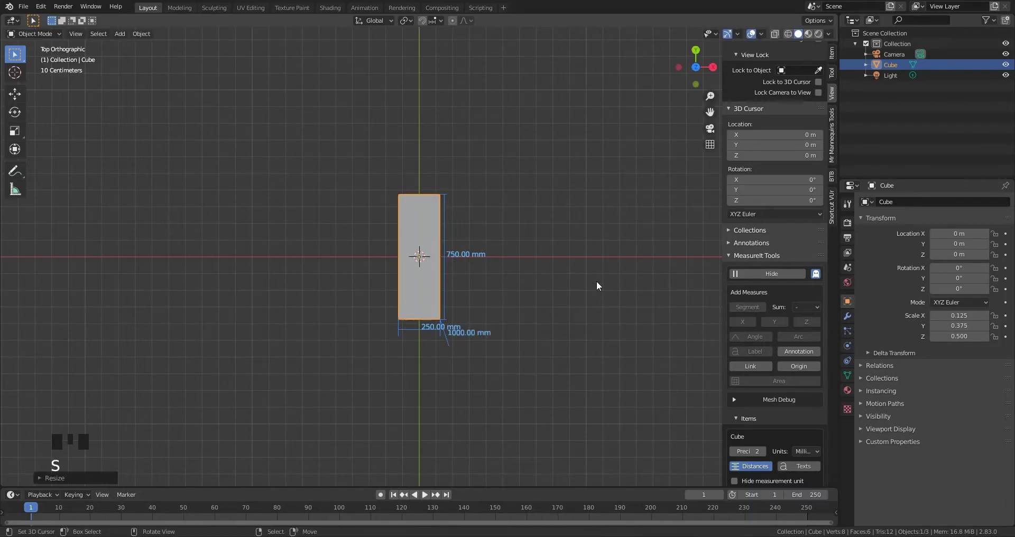
drag(538, 290, 451, 220)
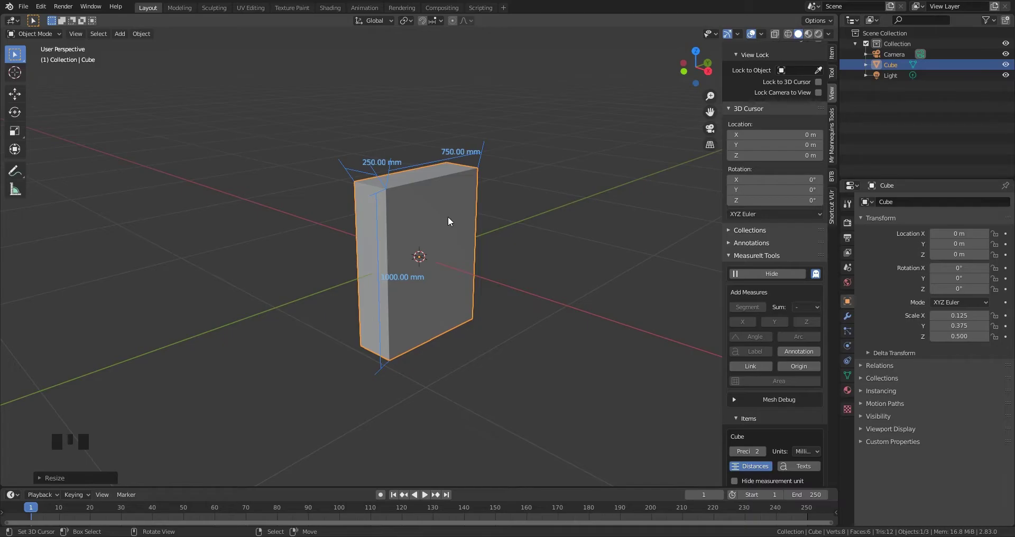
Scale the box along Z by 0.15 so it stands 150 mm tall
key(s)
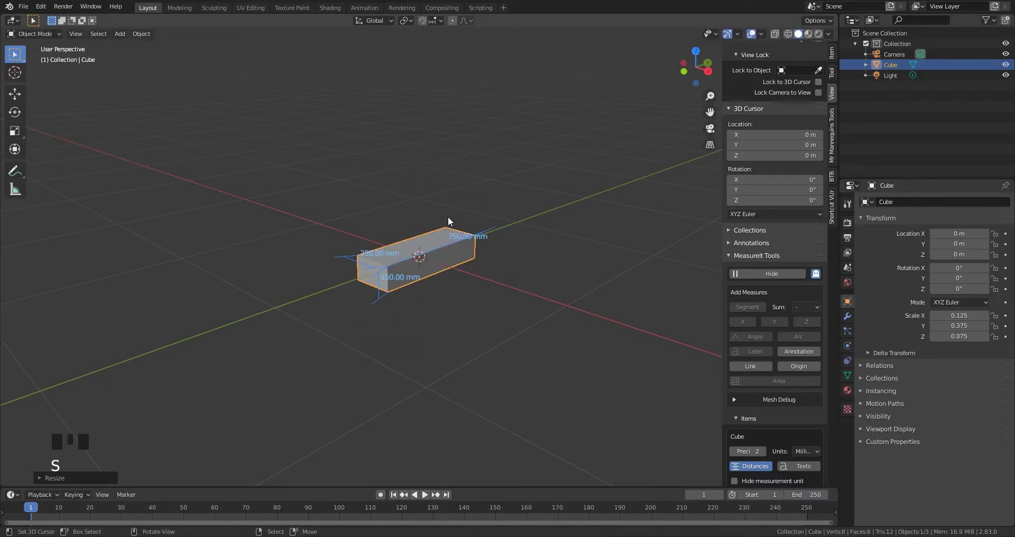
scroll(up, 3)
drag(397, 291, 508, 274)
right_click(508, 274)
scroll(down, 3)
drag(488, 280, 434, 297)
scroll(down, 3)
scroll(down, 3)
Duplicate the flattened box and move the copy 1 m along X
key(shift+d)
key(g)
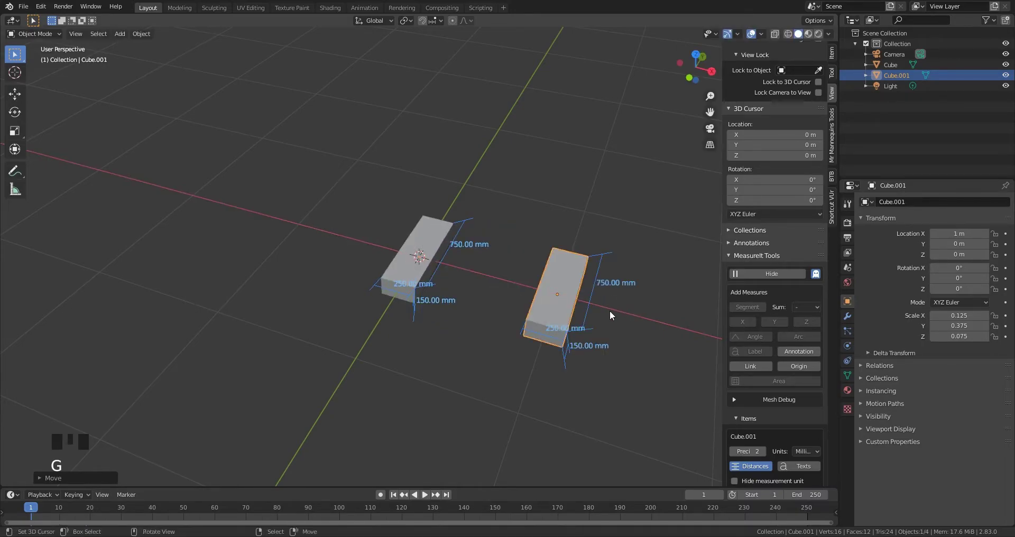
drag(591, 301, 568, 323)
scroll(up, 3)
drag(564, 321, 335, 404)
Apply the copy's scale with Ctrl+A
key(ctrl+a)
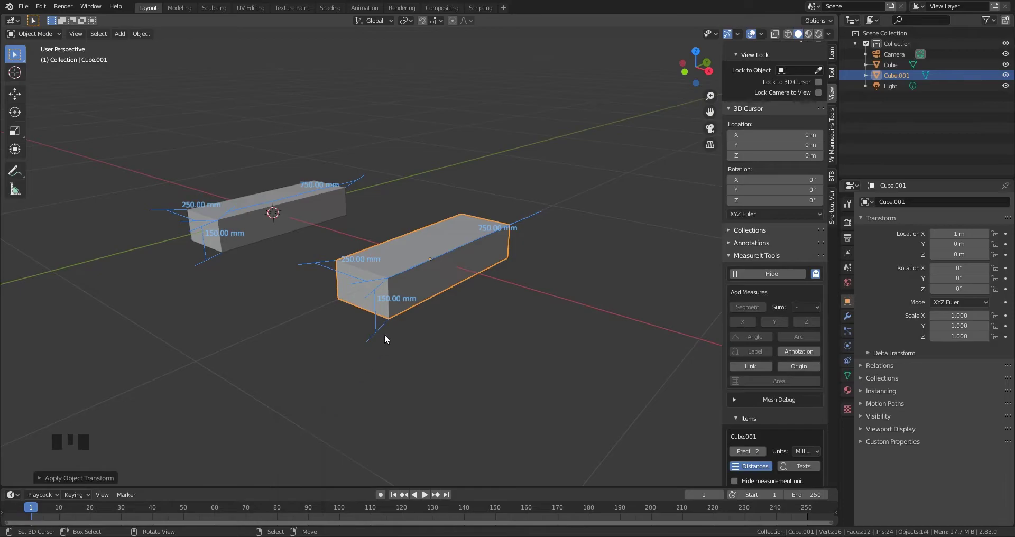
scroll(down, 3)
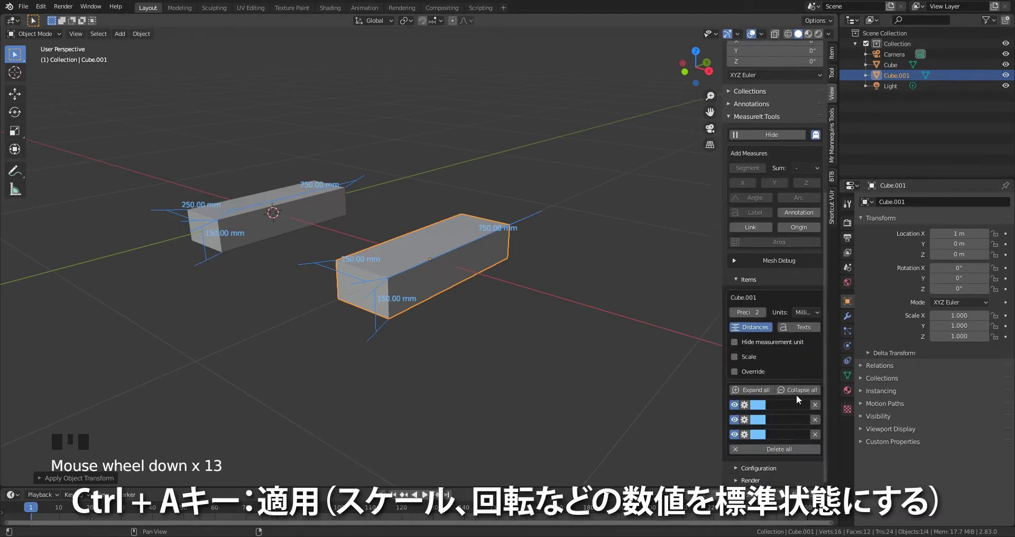
drag(813, 411, 488, 313)
scroll(up, 3)
Enter Edit Mode on the copy's mesh
key(Tab)
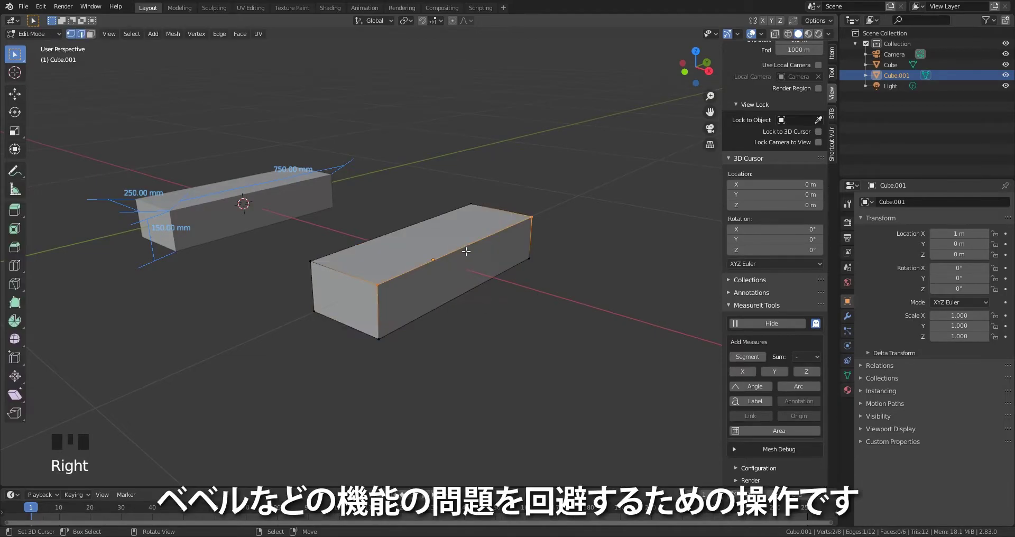
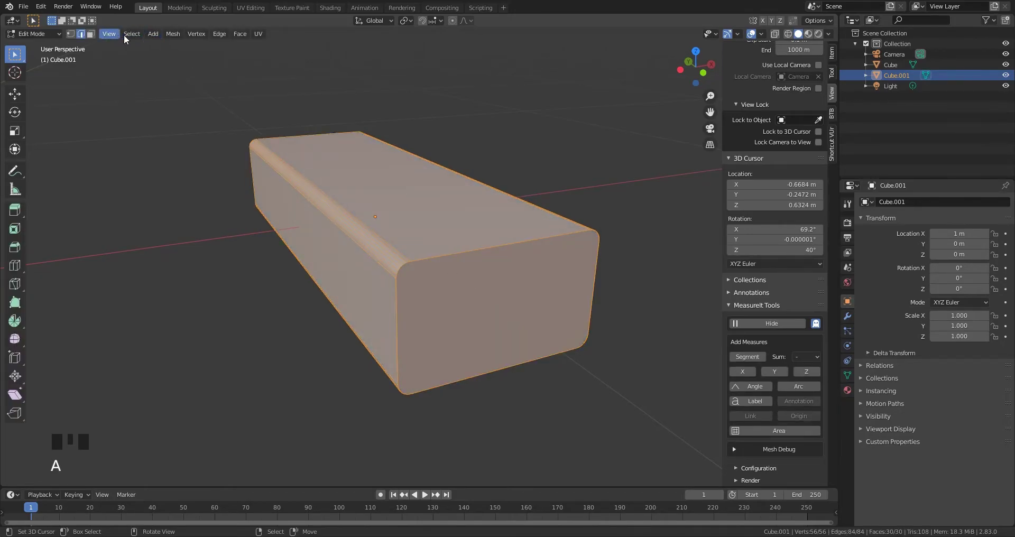
Shade the copy's faces smooth from the Mesh > Shading menu
drag(248, 36, 173, 36)
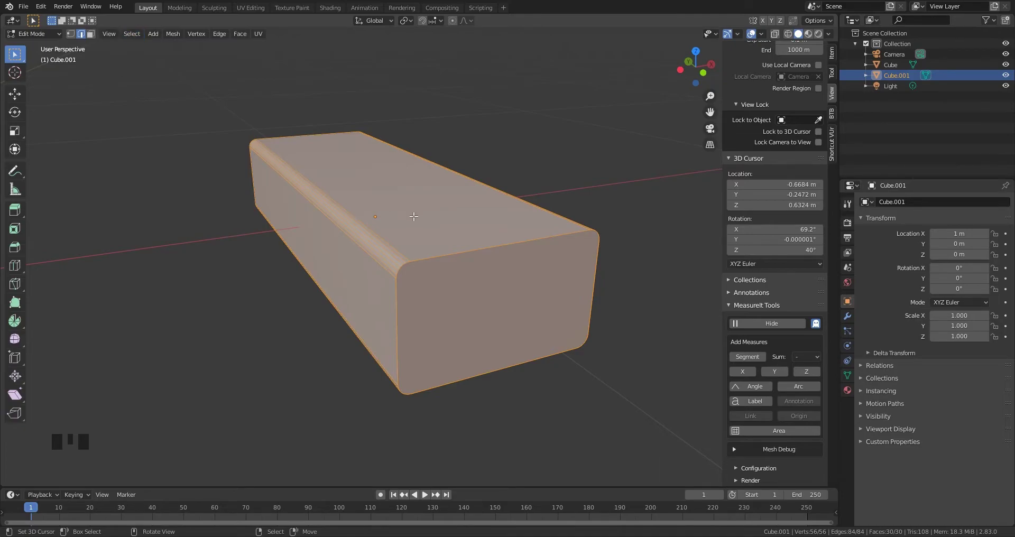
Return to Object Mode and rename the rounded copy Cube.001 to Block
key(Tab)
drag(100, 41, 591, 248)
drag(590, 248, 854, 349)
drag(851, 378, 505, 340)
scroll(up, 3)
drag(506, 338, 507, 344)
scroll(up, 3)
scroll(down, 3)
middle_click(504, 344)
scroll(down, 3)
middle_click(497, 345)
scroll(up, 3)
drag(496, 342, 544, 290)
right_click(544, 291)
Turn on Normals > Auto Smooth for the Block in Object Data properties
drag(906, 80, 498, 235)
right_click(498, 234)
drag(551, 283, 541, 272)
scroll(down, 3)
right_click(509, 272)
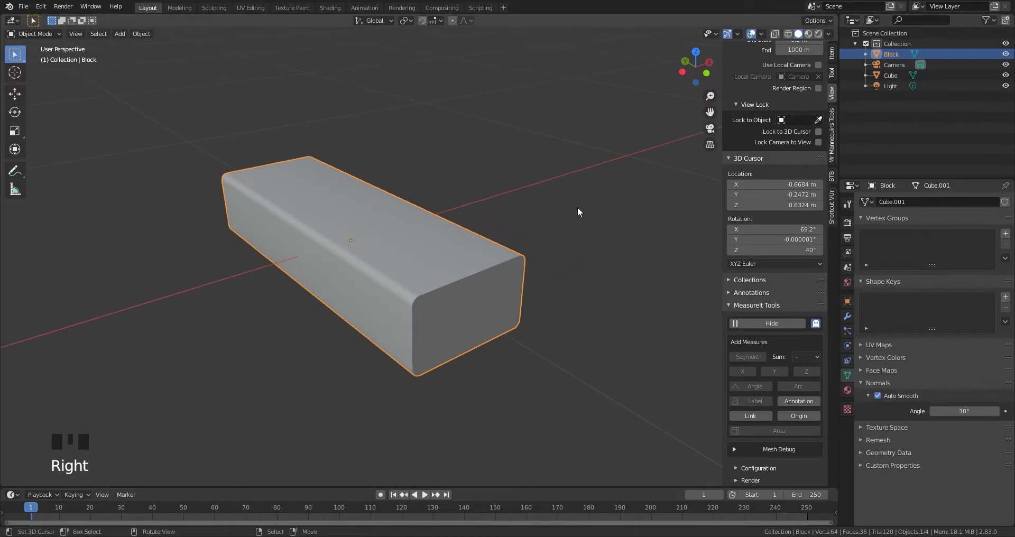
Move Block into a new Low collection, add a High collection, then unhide everything
key(m)
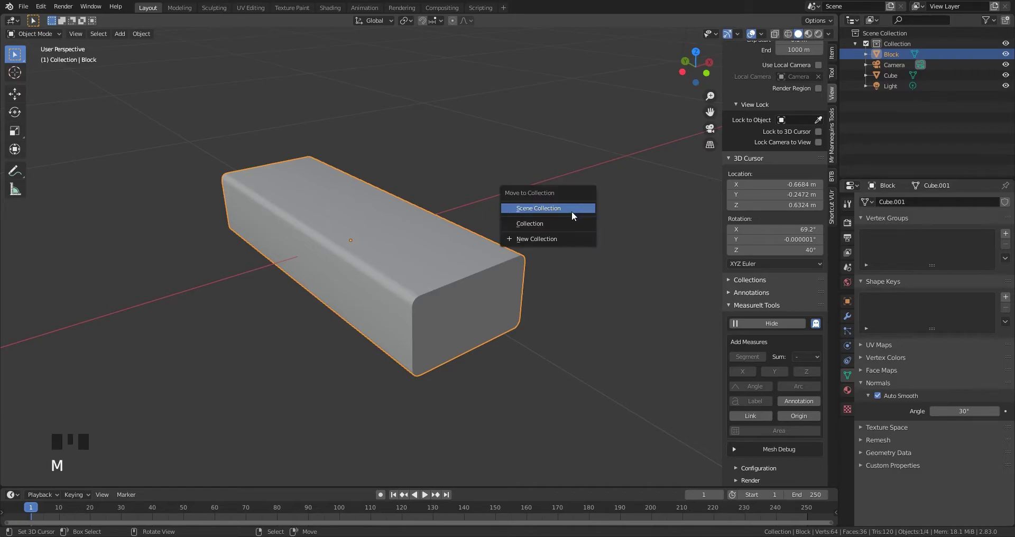
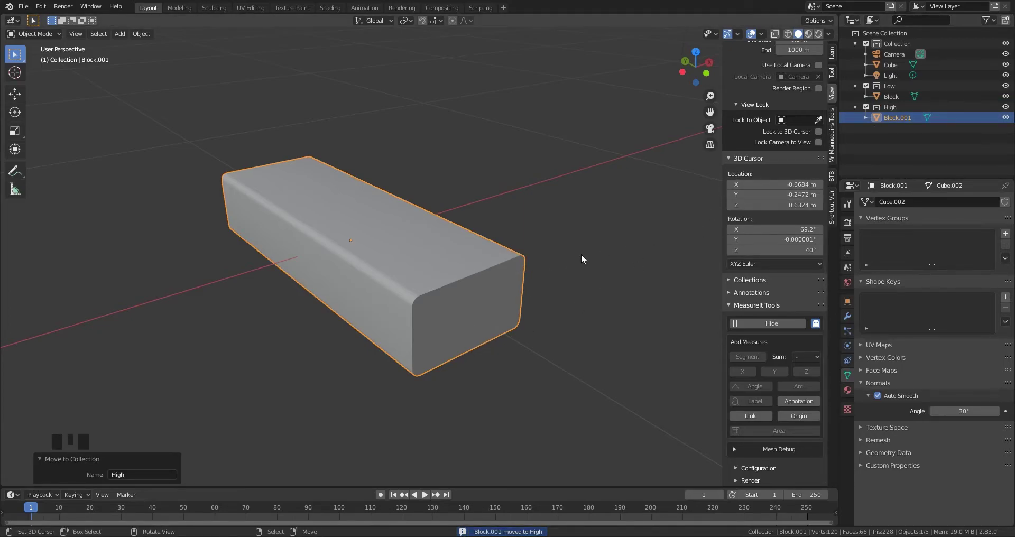
key(shift+h)
right_click(477, 285)
middle_click(482, 285)
scroll(up, 3)
drag(494, 262, 565, 214)
key(alt+h)
Select the Block, enter Edit Mode and pick both end faces for deletion
right_click(568, 203)
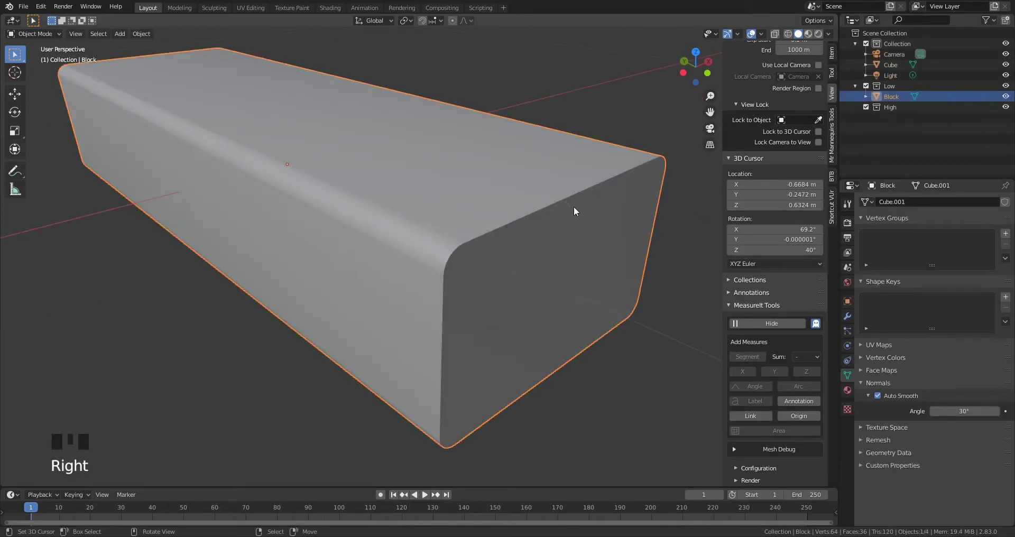
key(Tab)
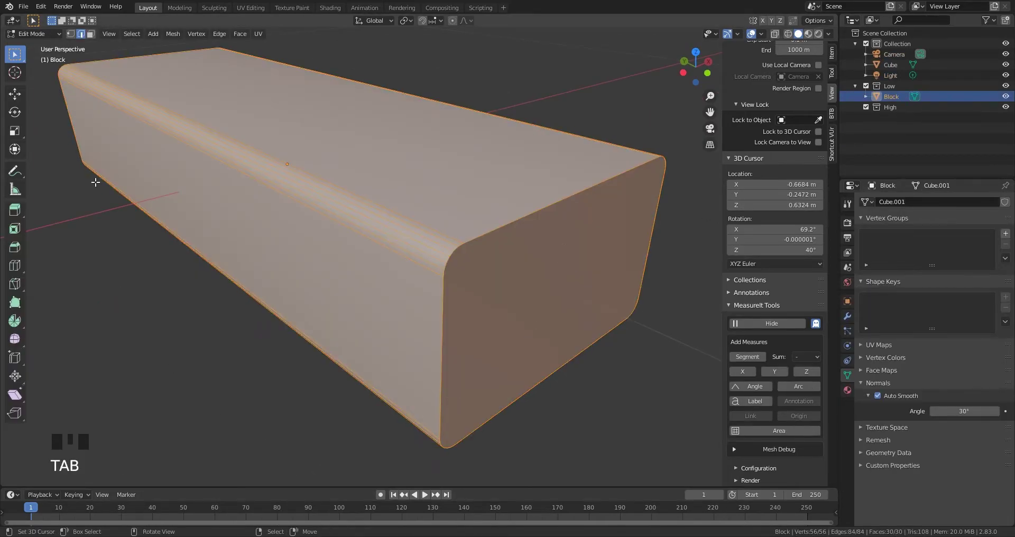
click(95, 39)
right_click(554, 276)
scroll(down, 3)
drag(375, 245, 489, 245)
right_click(489, 244)
key(x)
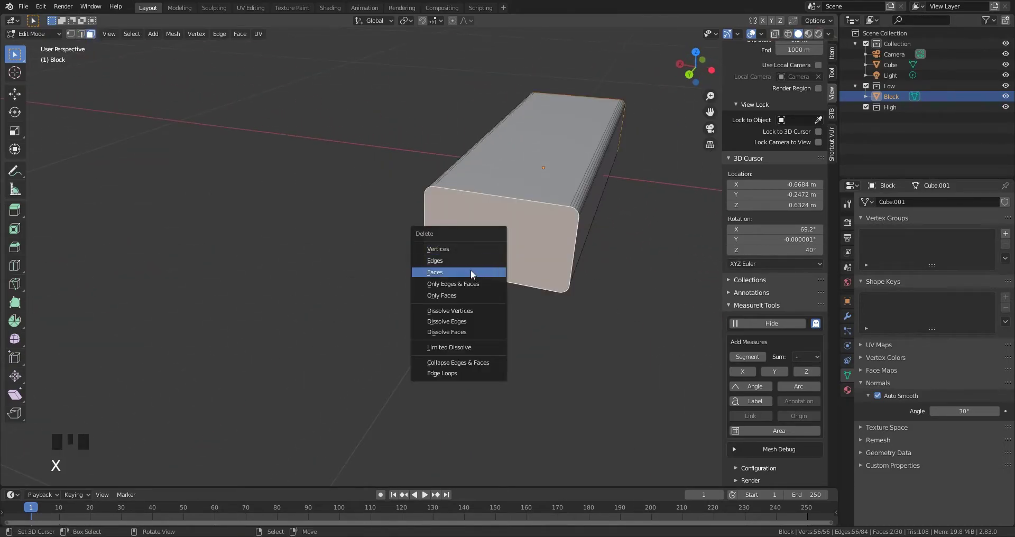
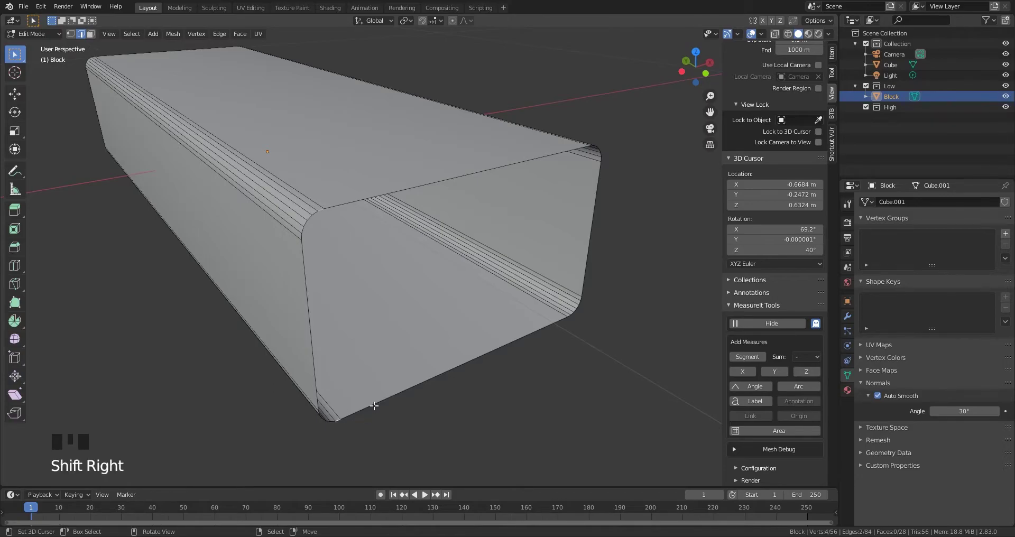
Confirm deleting the selected end faces, leaving the Block as an open tube
key(f)
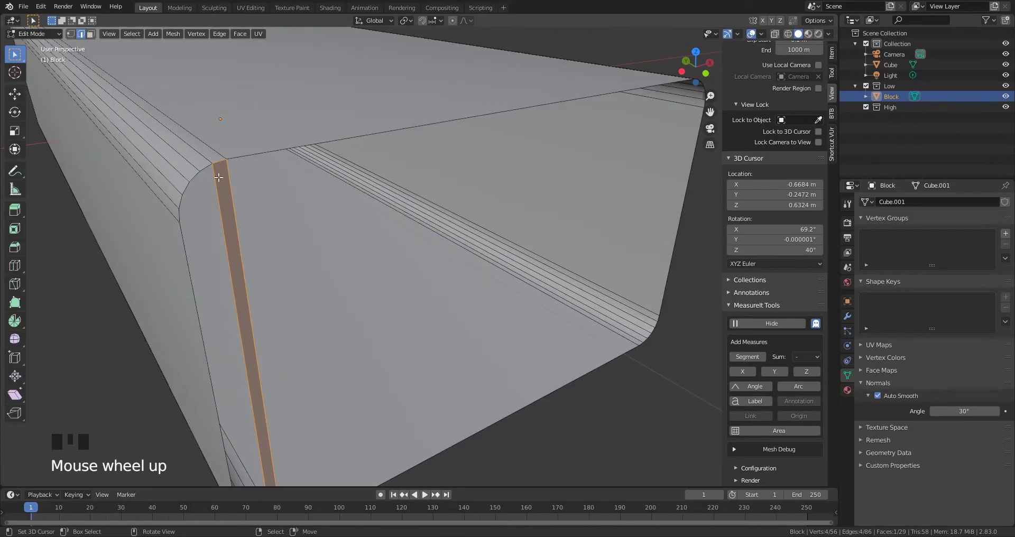
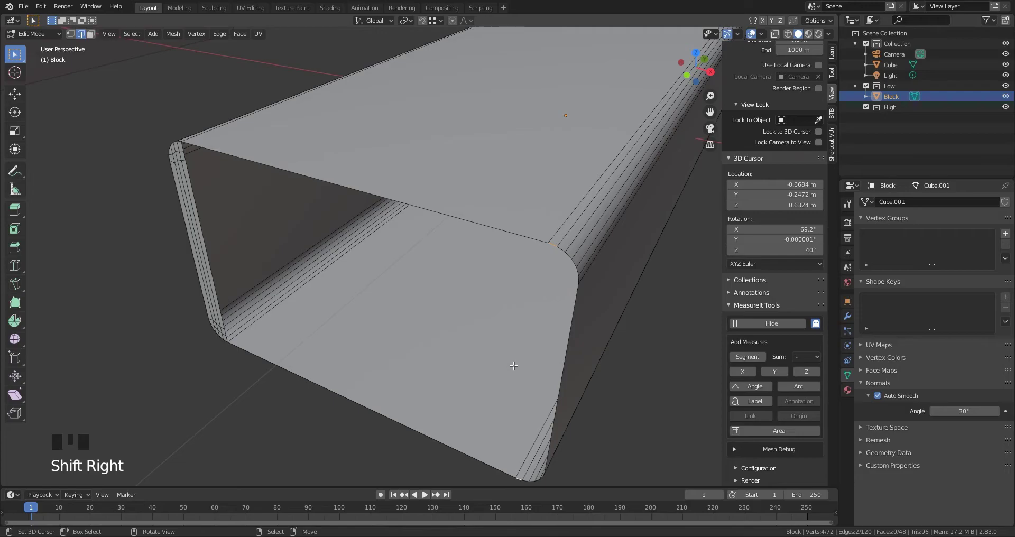
Cut a new edge across the rounded corner strip at the Block's open end
key(f)
right_click(565, 243)
right_click(564, 243)
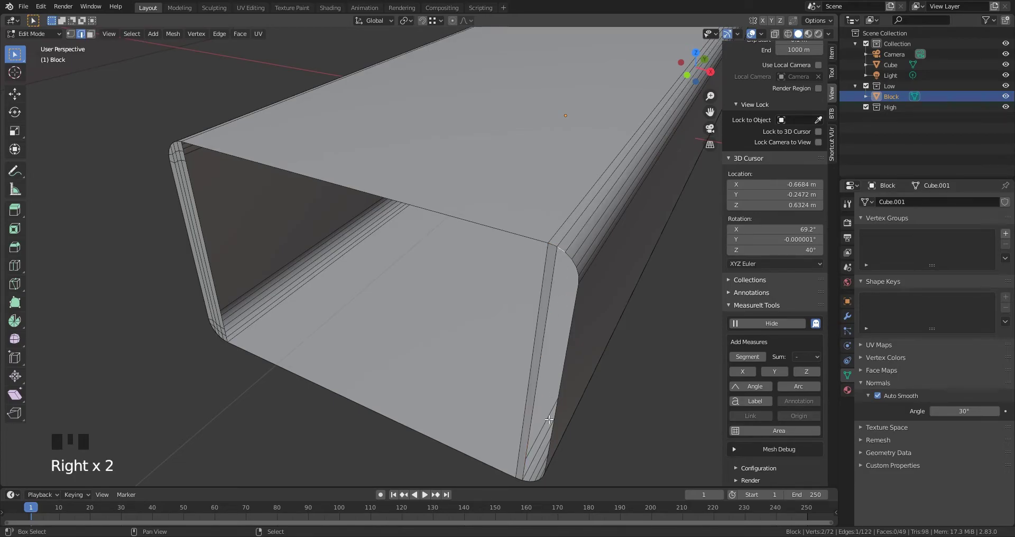
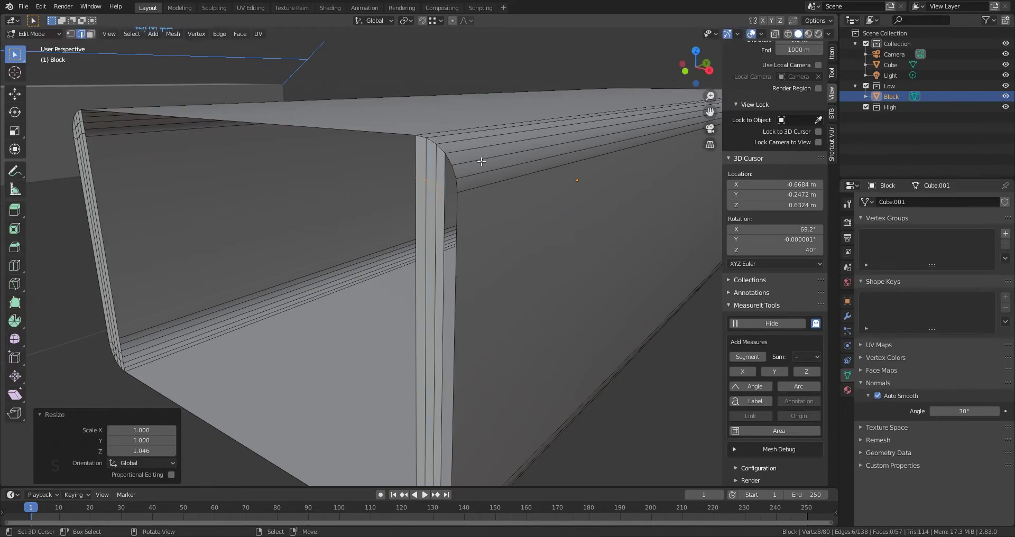
Add loop cuts near the open end and fill faces between the upper corner edges
right_click(445, 174)
key(ctrl+r)
key(ctrl+r)
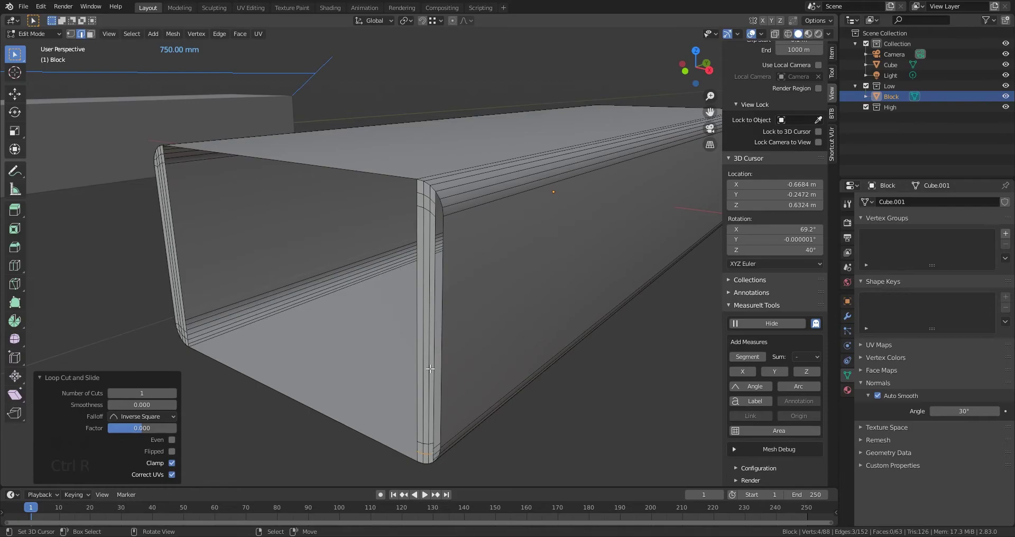
right_click(447, 179)
right_click(465, 180)
key(ctrl+z)
right_click(460, 181)
key(f)
right_click(456, 171)
key(f)
right_click(459, 244)
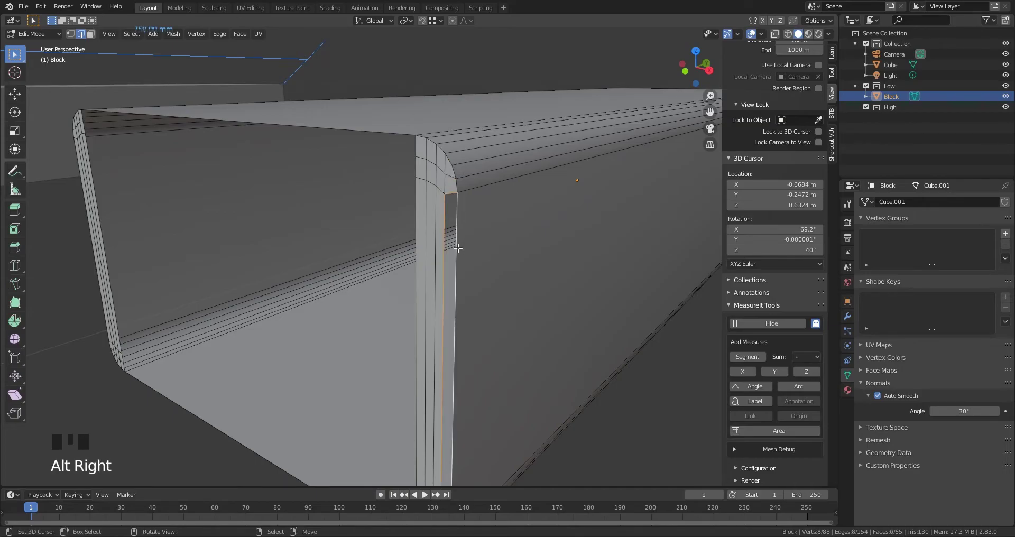
Fill the matching faces beside the lower rounded corner at the open end
middle_click(454, 257)
scroll(up, 3)
drag(446, 343, 496, 315)
right_click(496, 315)
right_click(485, 318)
key(f)
right_click(501, 283)
key(f)
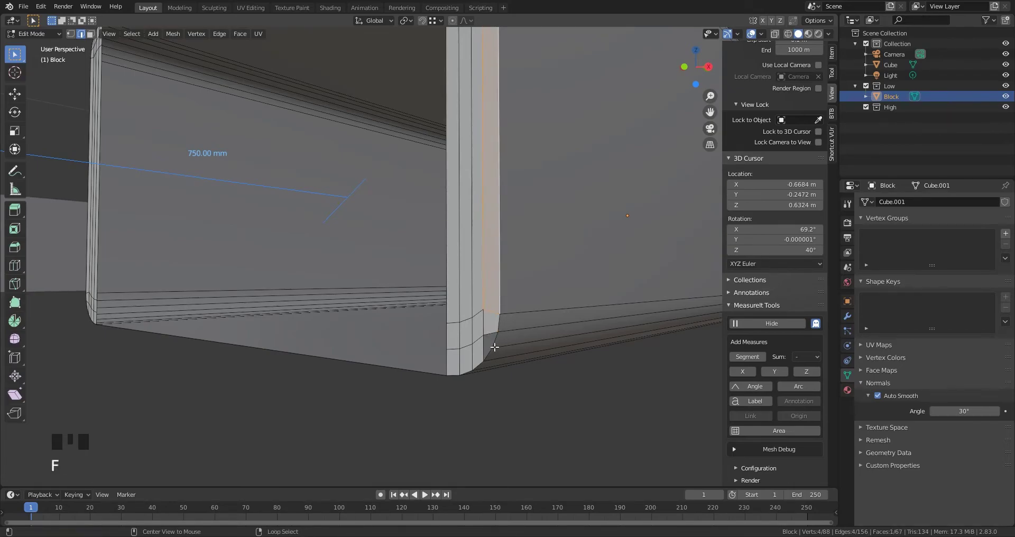
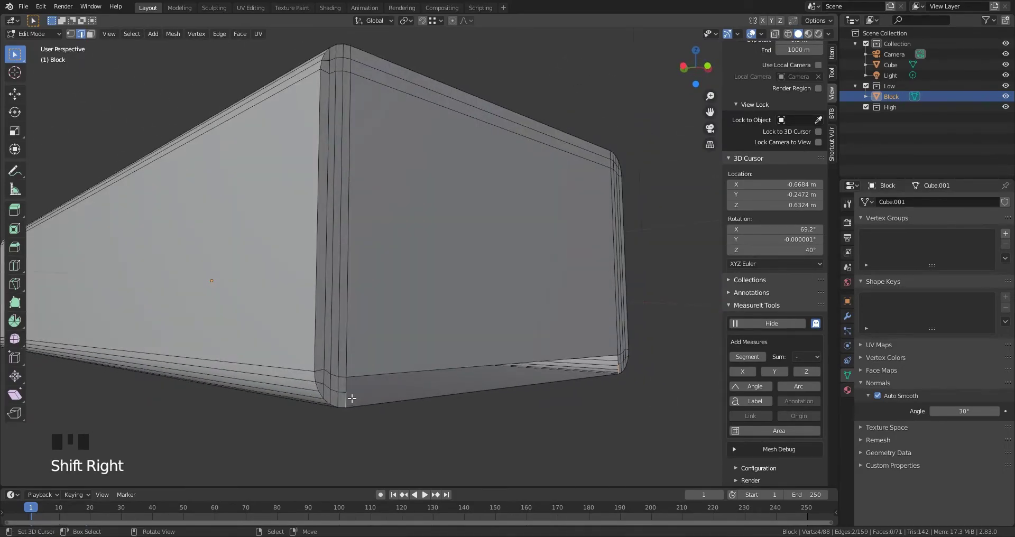
Fill the last face to close the support loop around the open end rim
key(f)
right_click(381, 369)
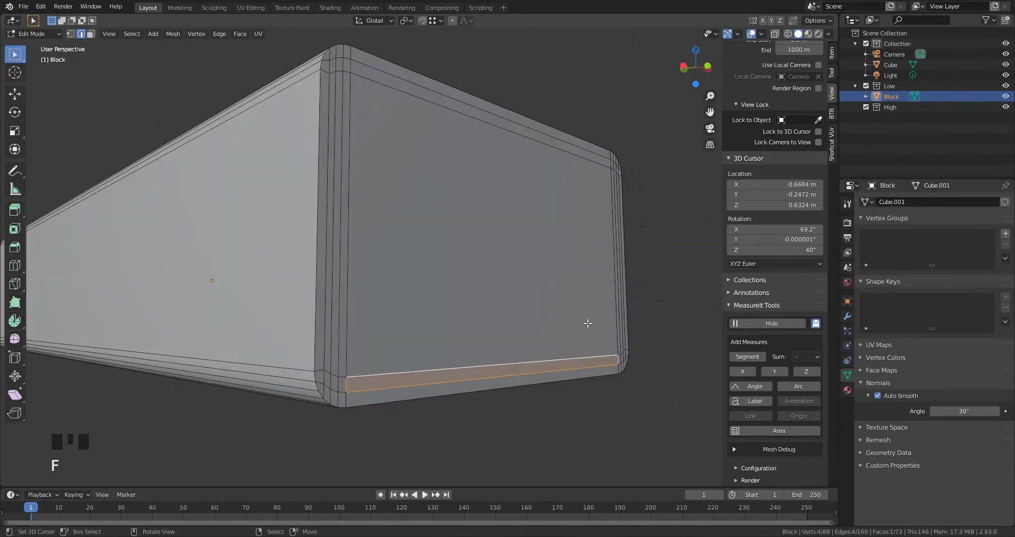
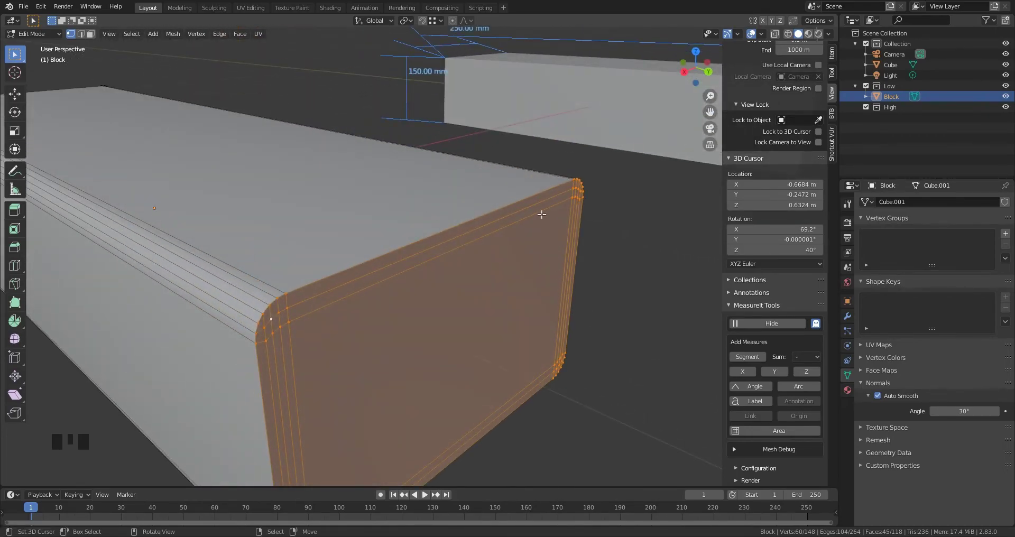
Select all and merge duplicate vertices by distance, removing 28 to leave 120 vertices
key(a)
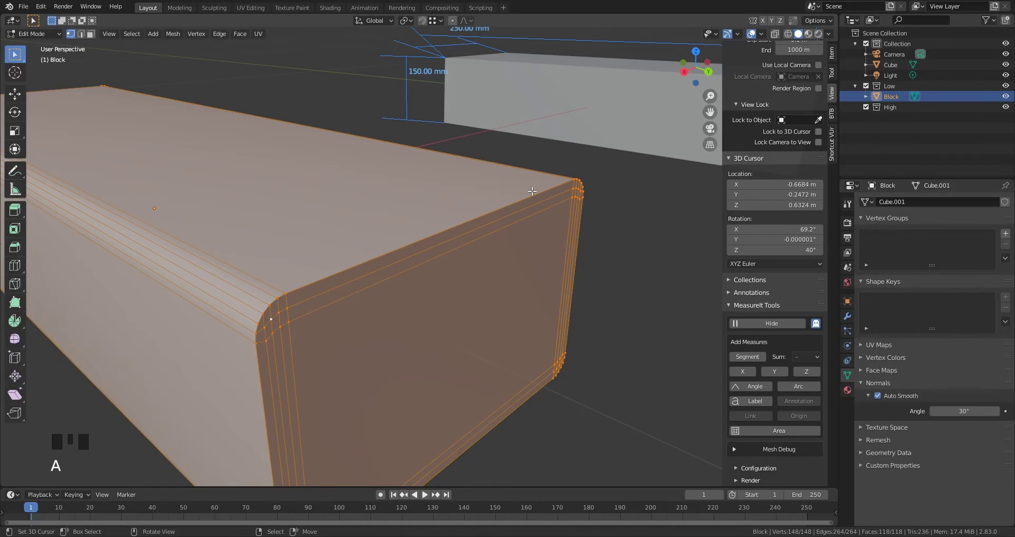
key(w)
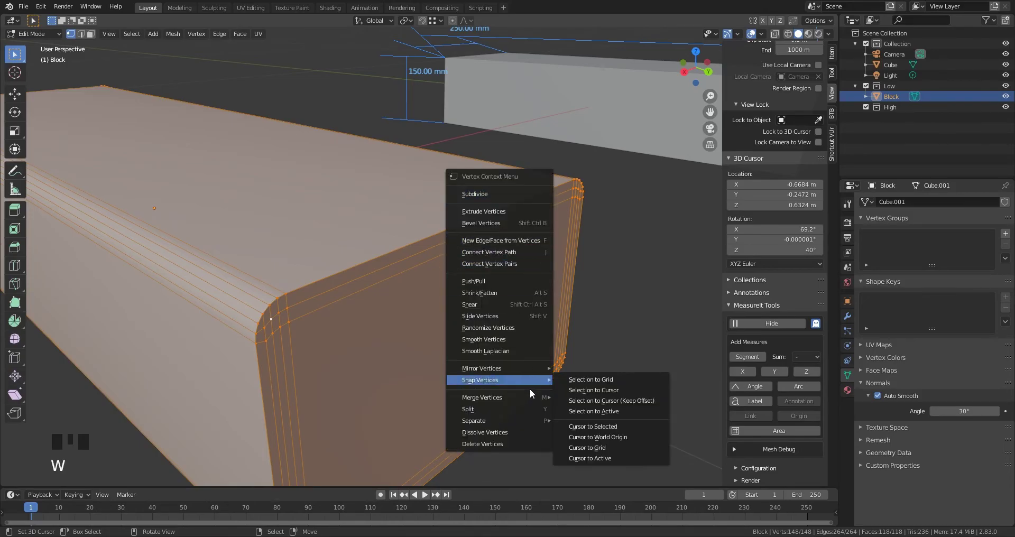
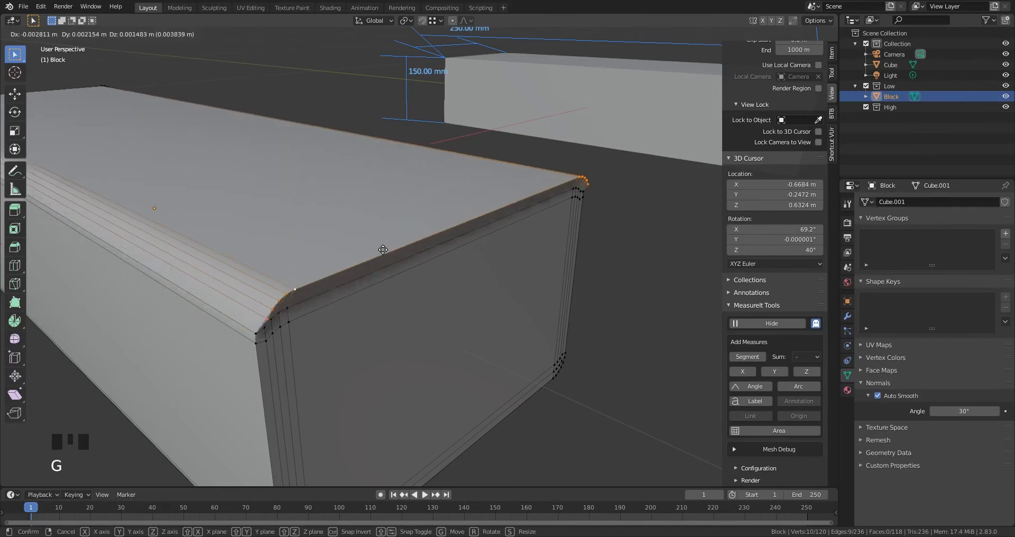
right_click(256, 362)
key(g)
scroll(down, 3)
drag(442, 310, 74, 30)
click(84, 35)
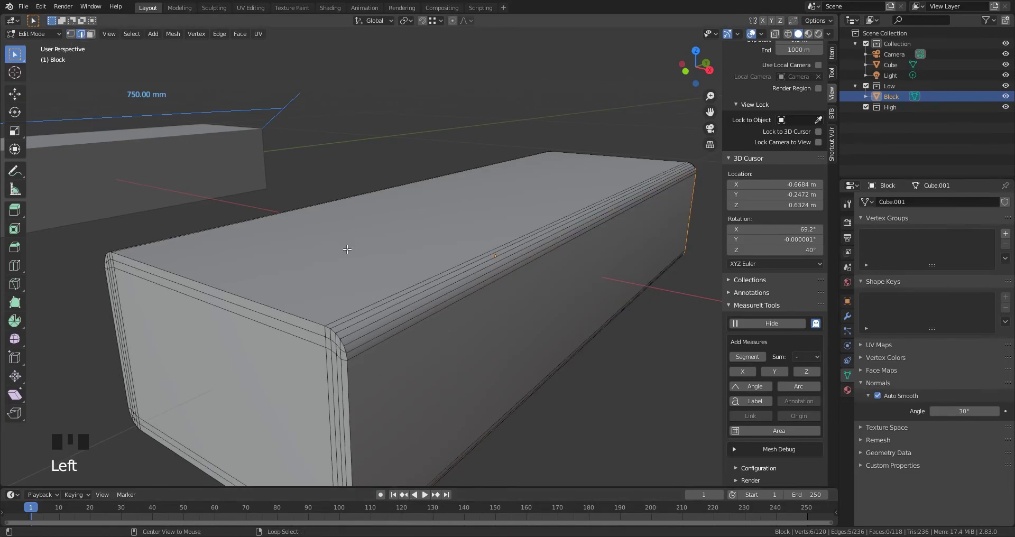